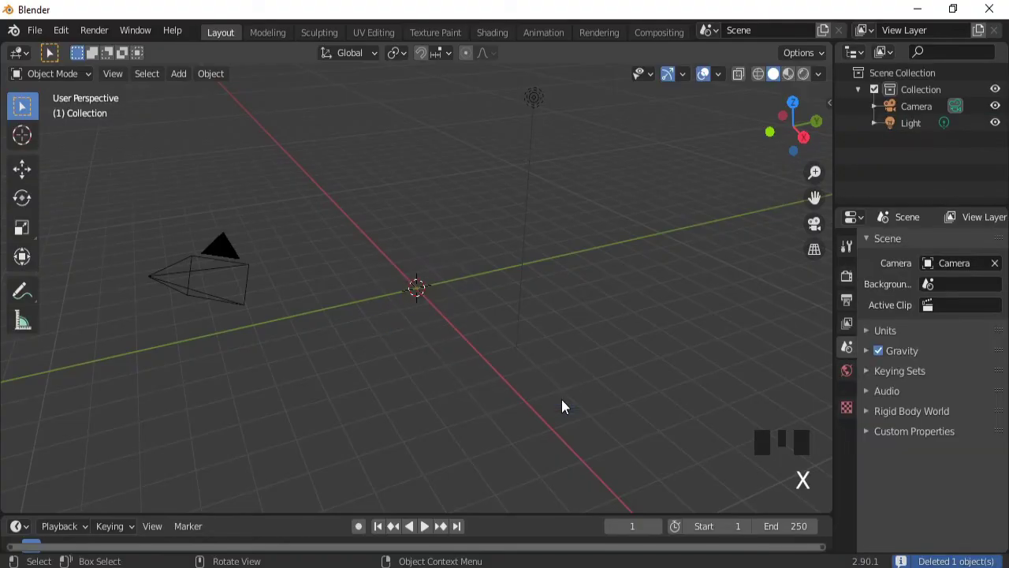
Snap the 3D cursor to the world origin and add a mesh cylinder there
{"action": "key", "text": "shift+s"}
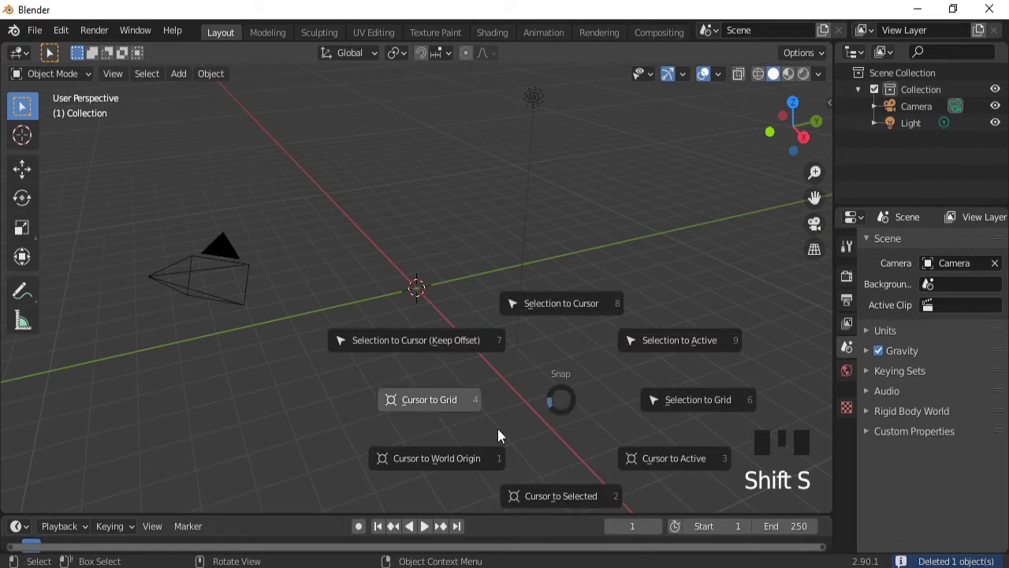
{"action": "key", "text": "shift+a"}
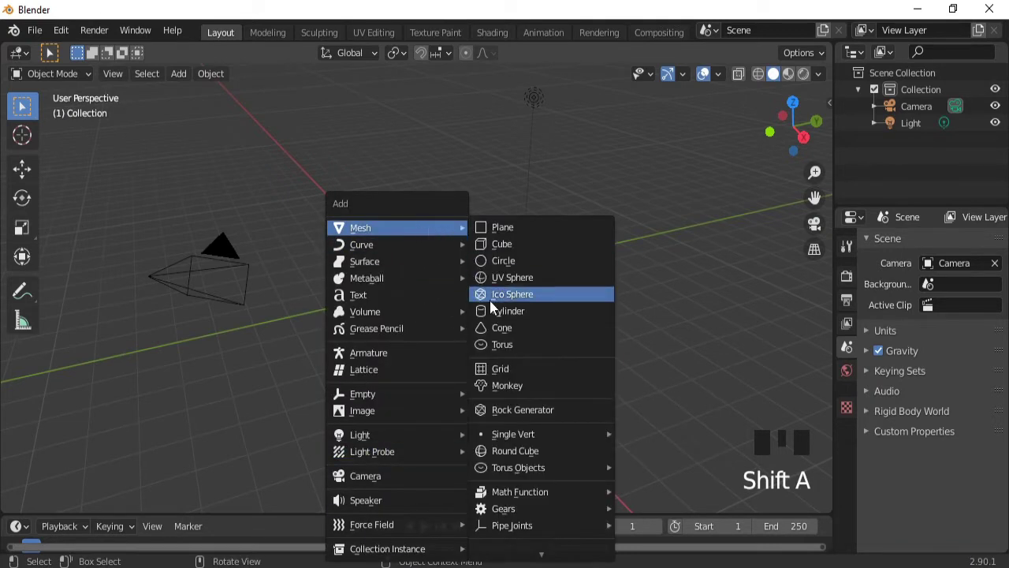
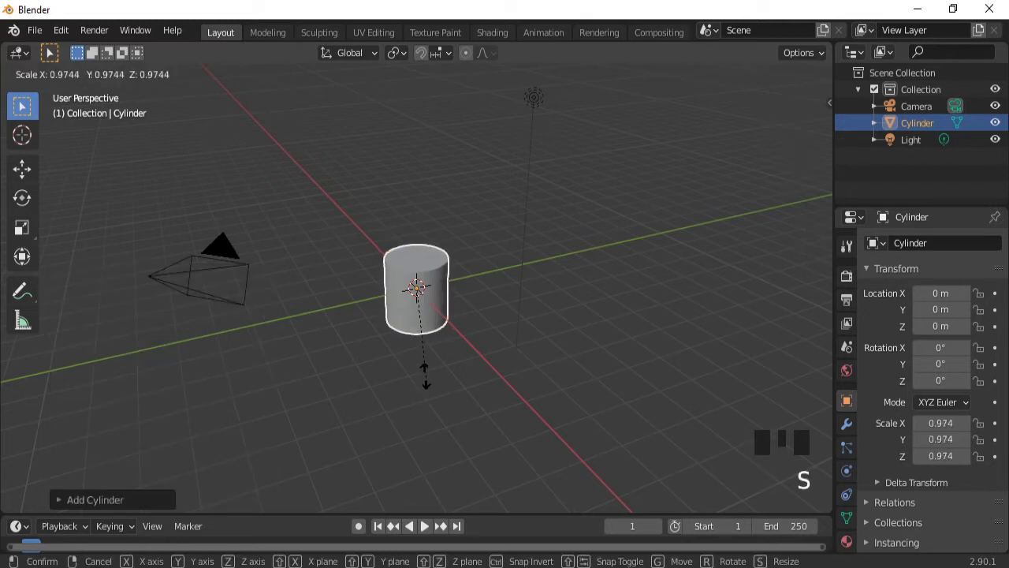
Stretch the cylinder into a tall thin pole, view it from the front, and apply its scale
{"action": "key", "text": "KP_1"}
{"action": "key", "text": "s"}
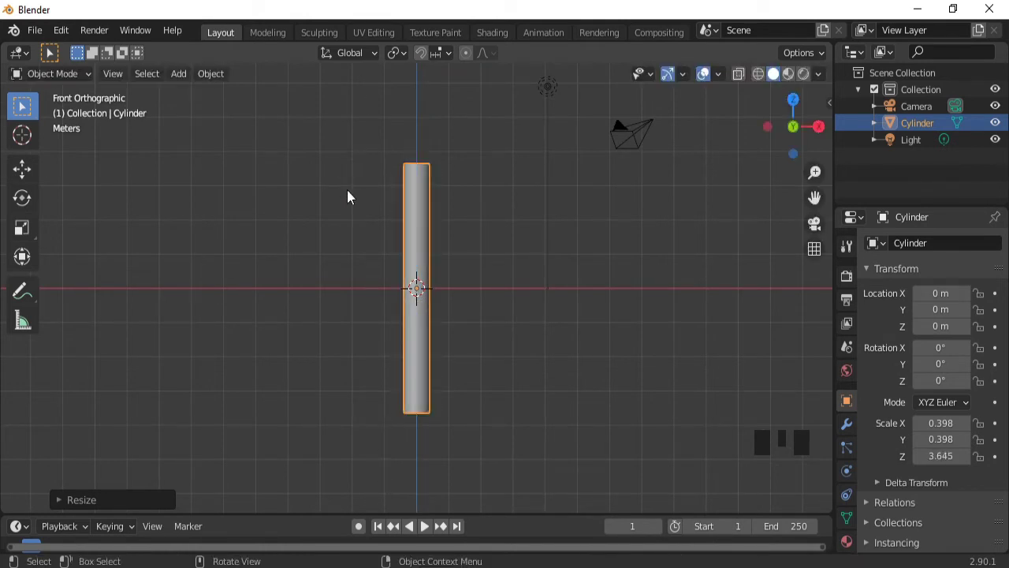
{"action": "key", "text": "ctrl+a"}
Apply the pole's scale, enter Edit Mode and enable X-ray display
{"action": "key", "text": "Tab"}
{"action": "left_click", "coordinate": [672, 201]}
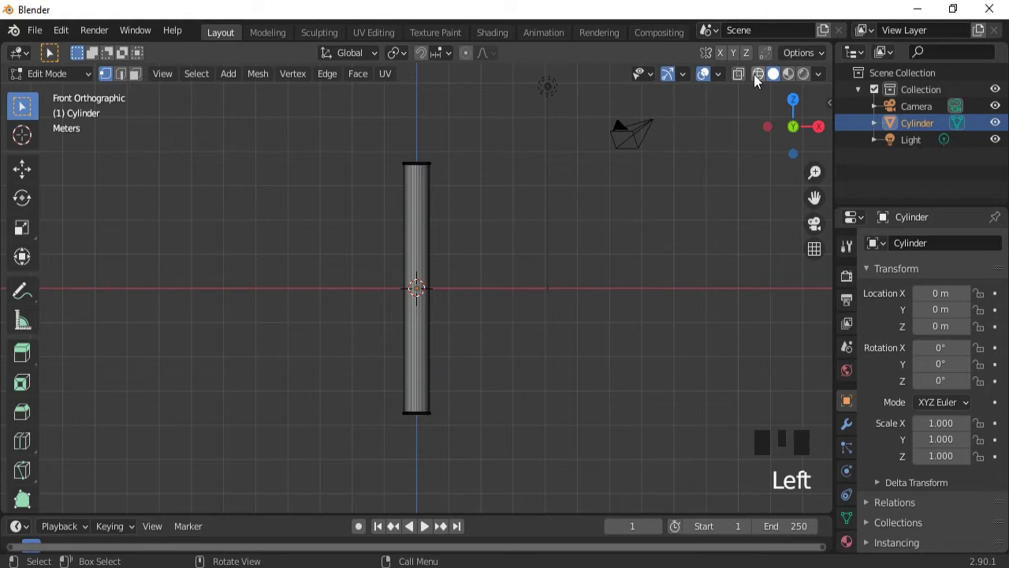
{"action": "left_click", "coordinate": [759, 81]}
Box-select only the pole's top ring of vertices and begin extruding it
{"action": "key", "text": "b"}
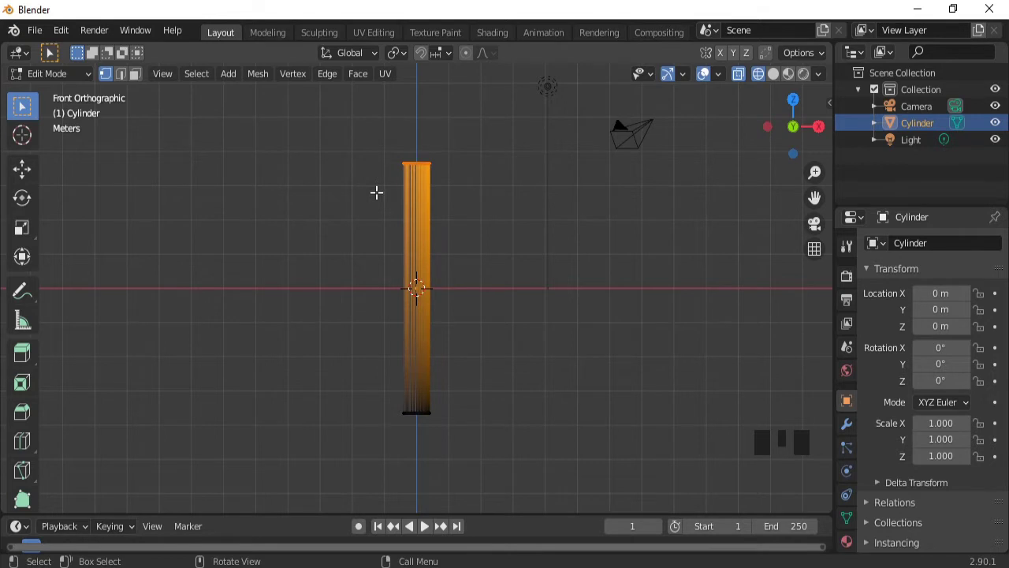
{"action": "key", "text": "b"}
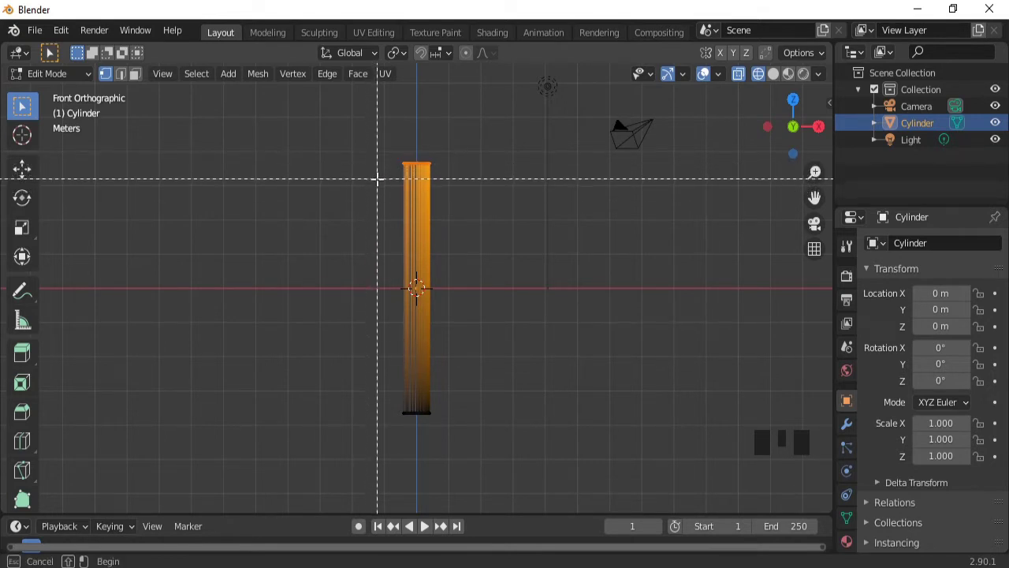
{"action": "key", "text": "e"}
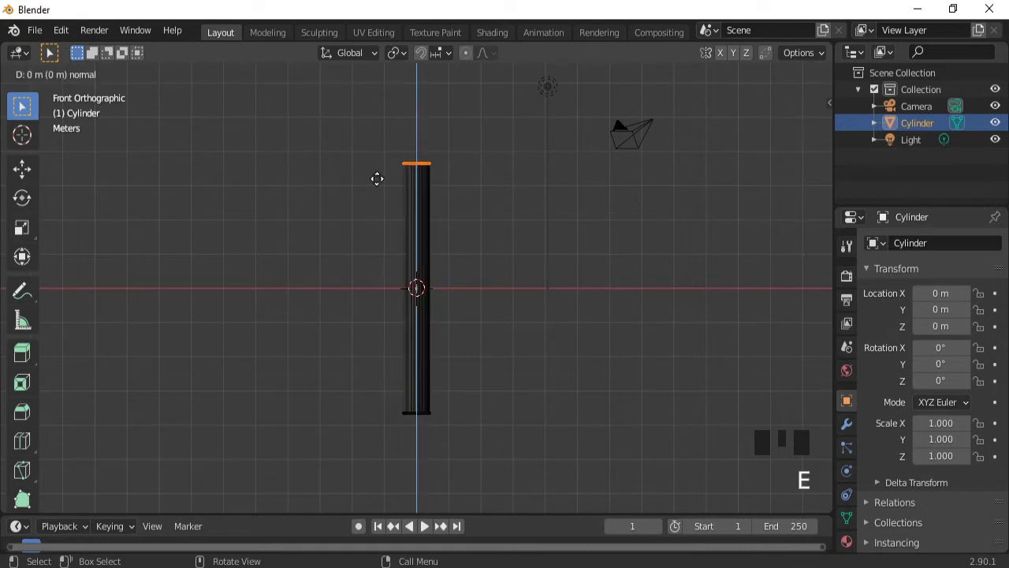
Scale the extruded top ring into a wide flat tabletop and extrude a short raised rim, then clear the selection
{"action": "key", "text": "s"}
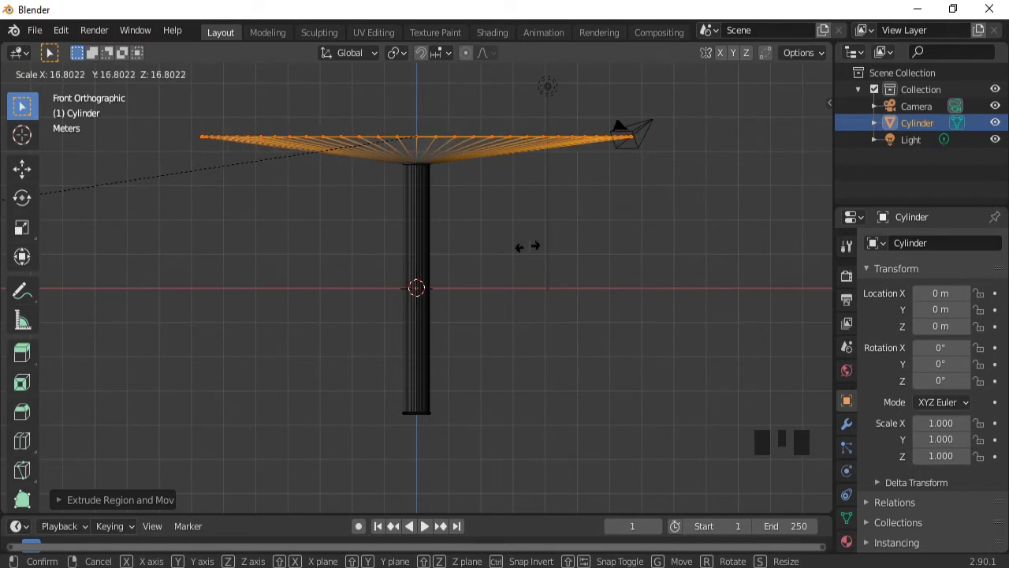
{"action": "key", "text": "e"}
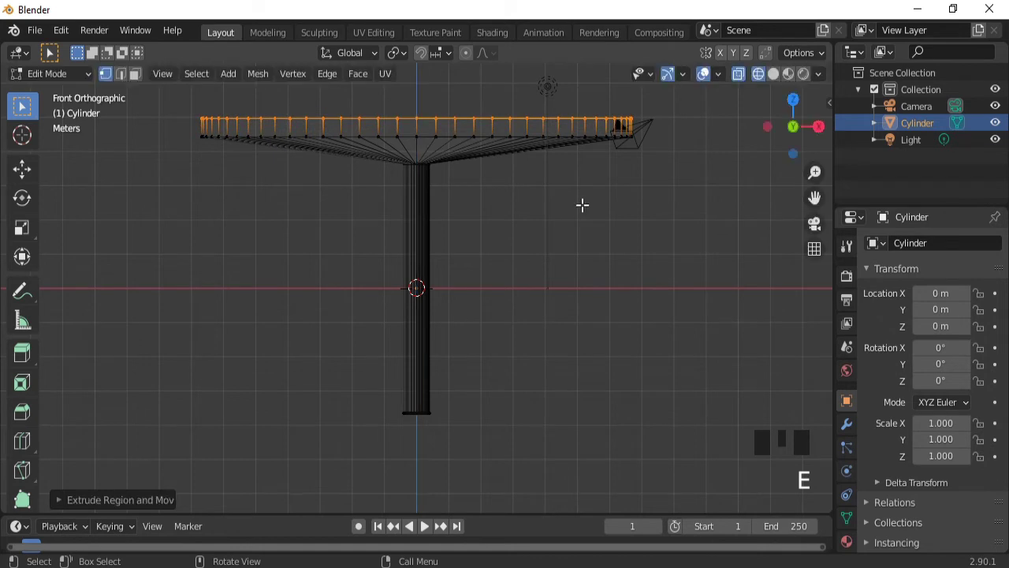
{"action": "left_click", "coordinate": [562, 268]}
Extrude the pole's bottom ring down, flare it outward into a foot, and hide the camera in the outliner
{"action": "key", "text": "b"}
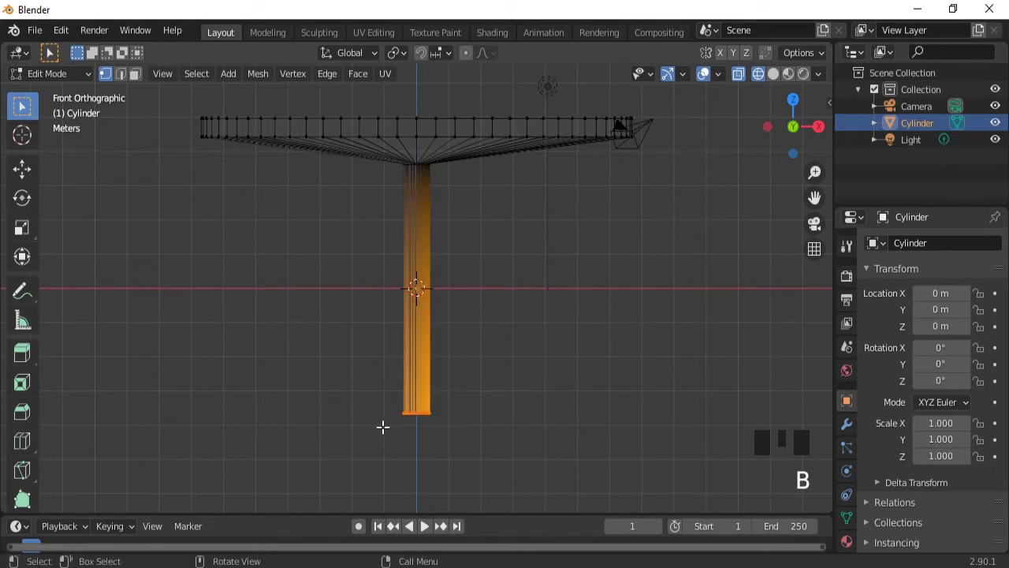
{"action": "key", "text": "e"}
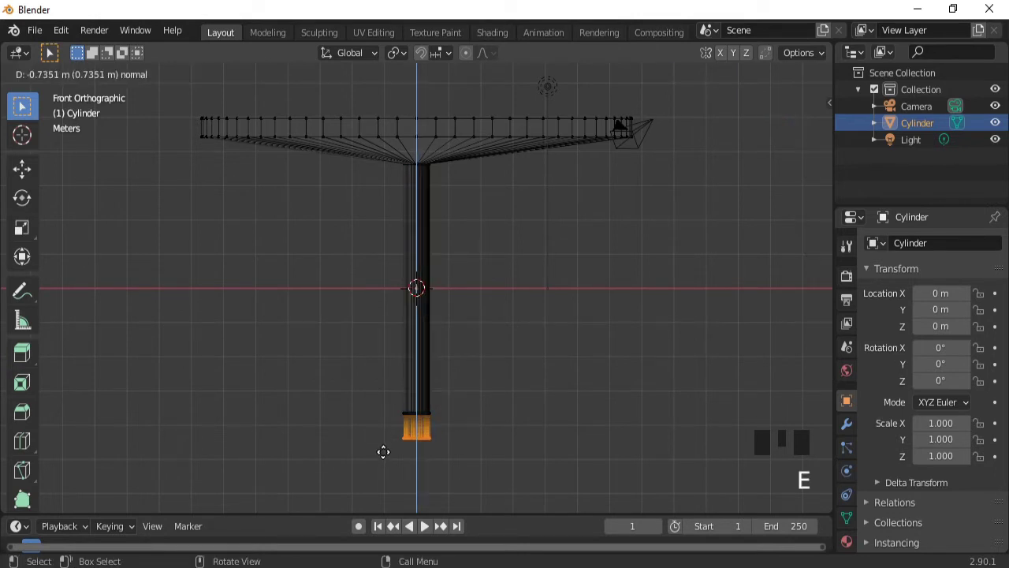
{"action": "key", "text": "s"}
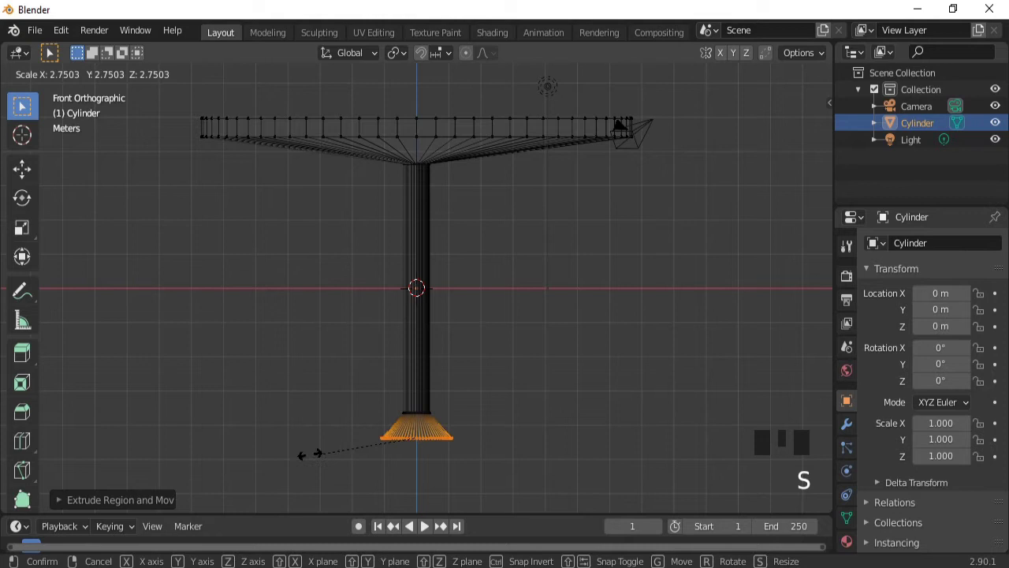
{"action": "key", "text": "e"}
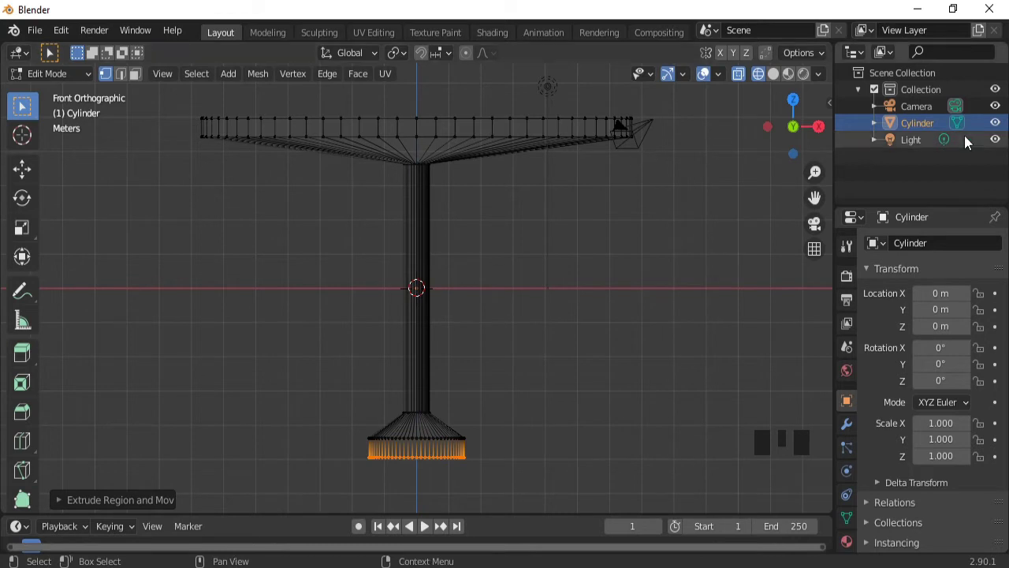
{"action": "left_click", "coordinate": [1000, 110]}
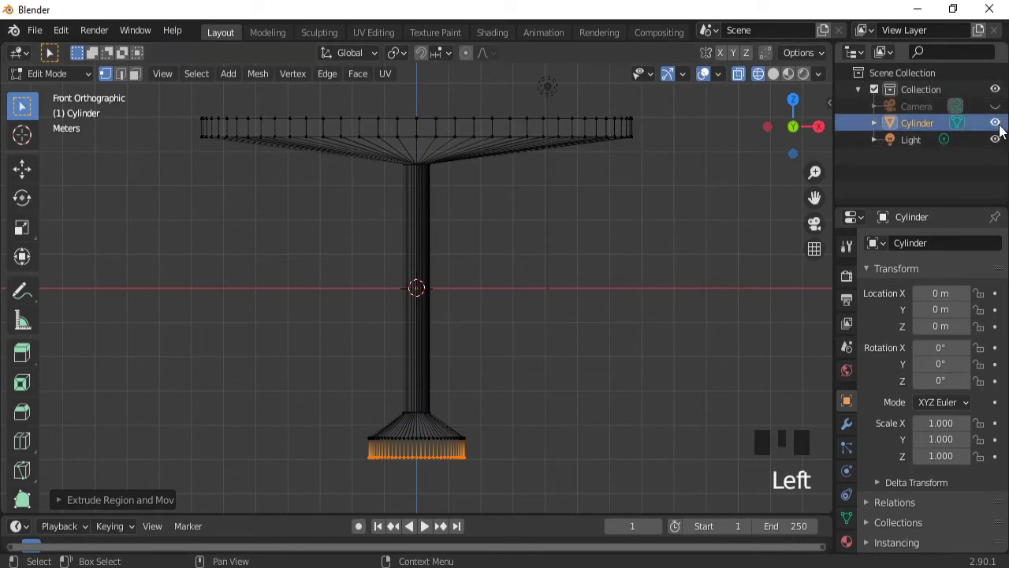
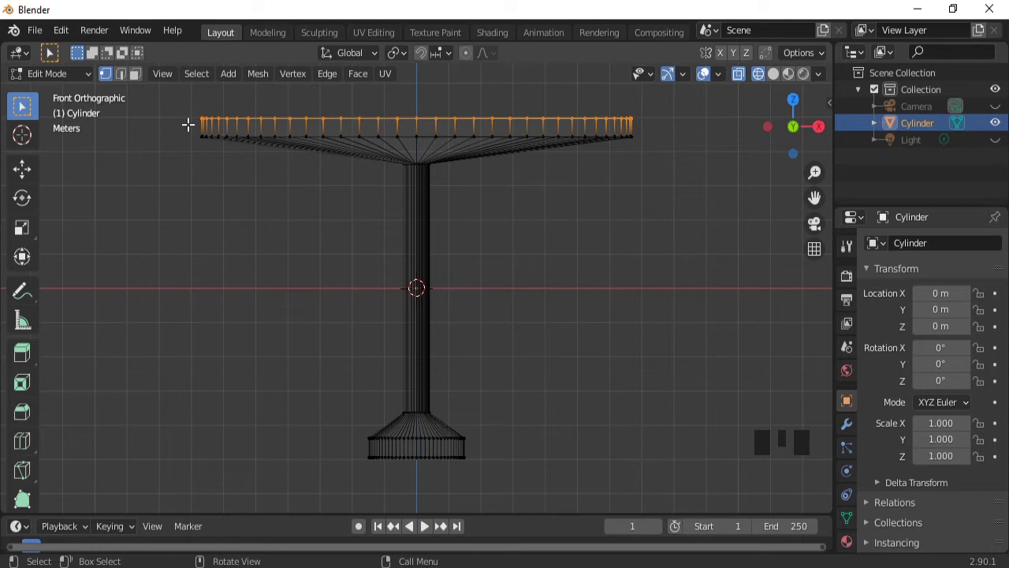
Bevel the tabletop rim edges, scale the rim slightly outward, and turn off X-ray display
{"action": "key", "text": "ctrl+b"}
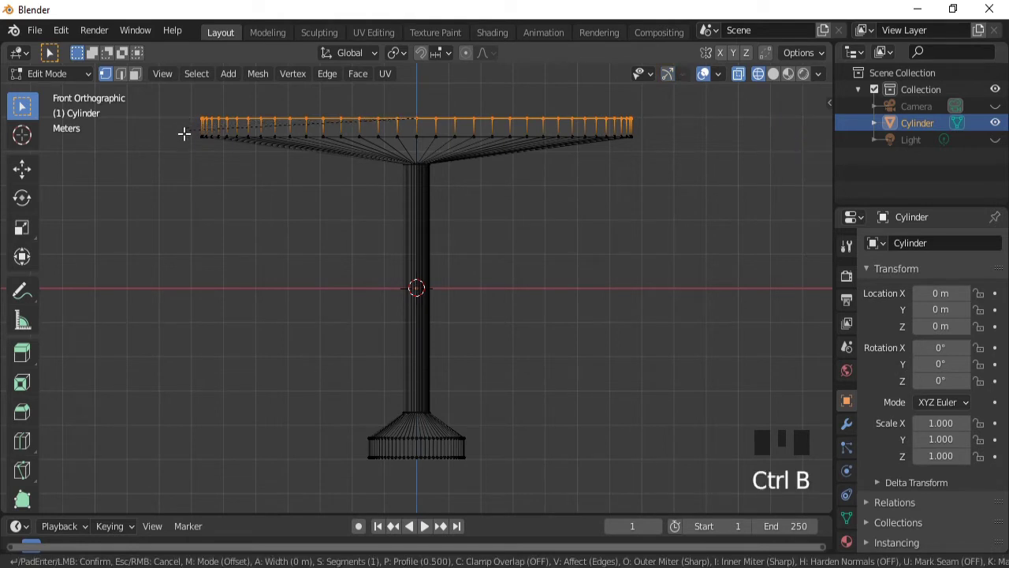
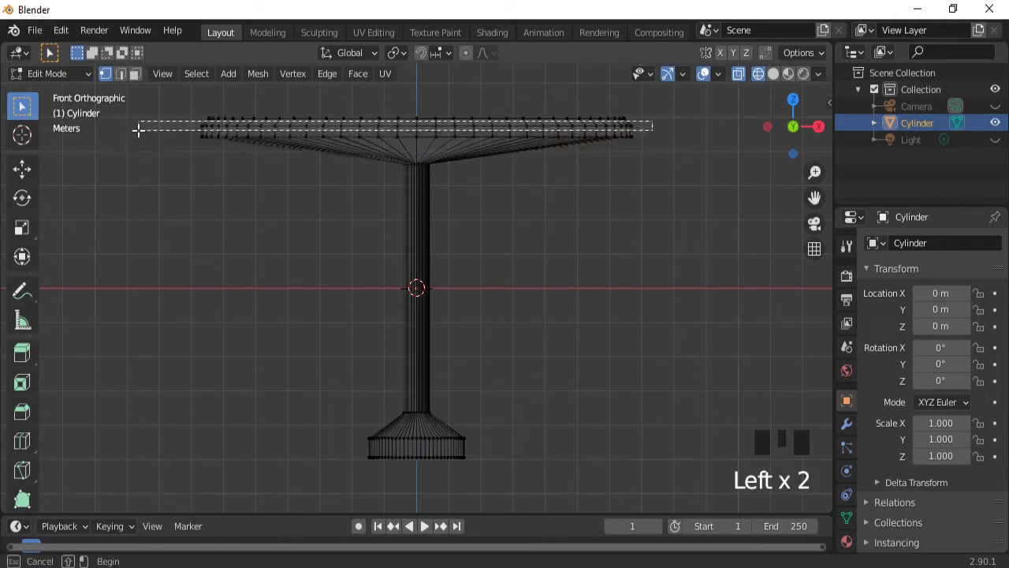
{"action": "key", "text": "s"}
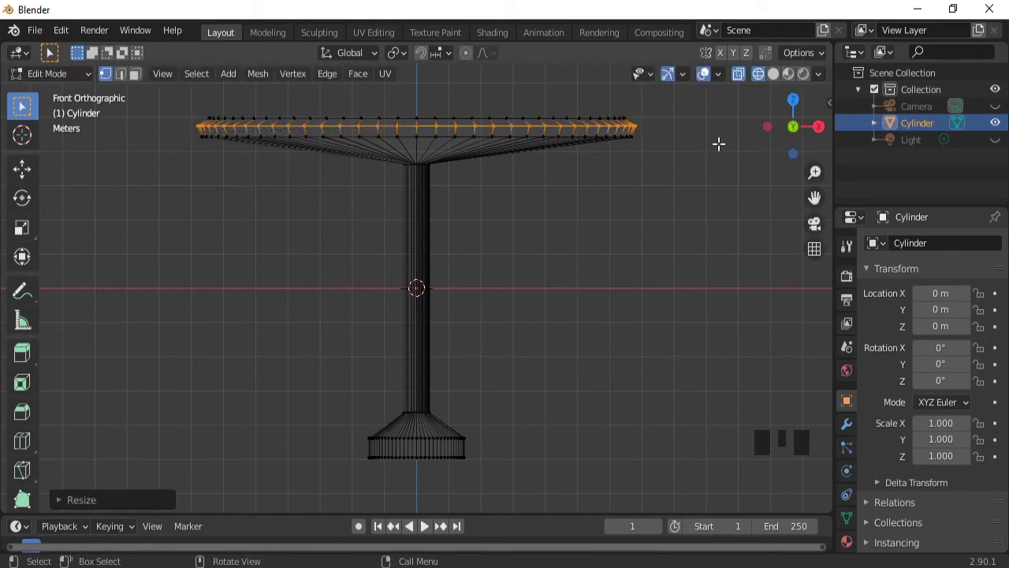
{"action": "left_click", "coordinate": [779, 86]}
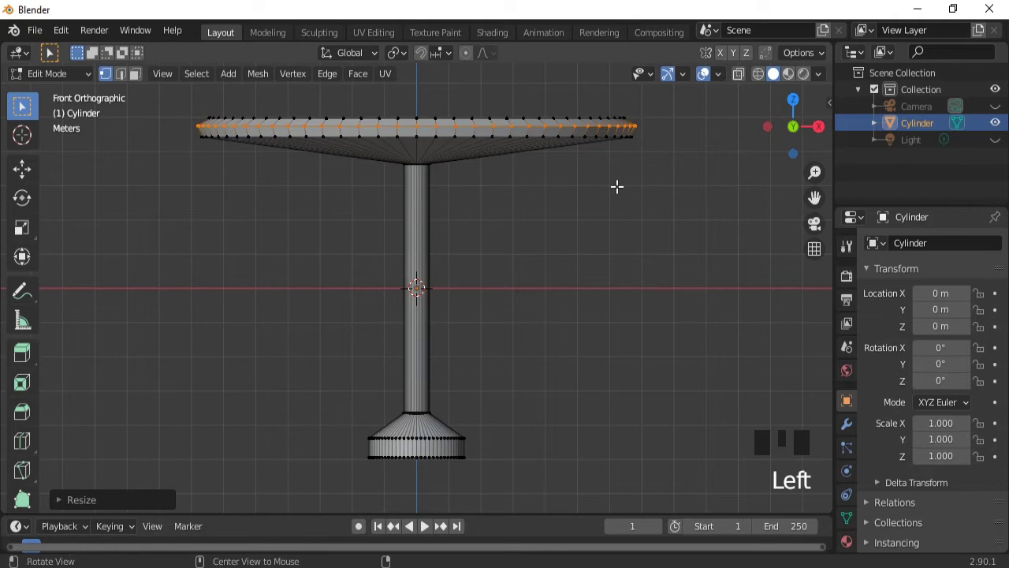
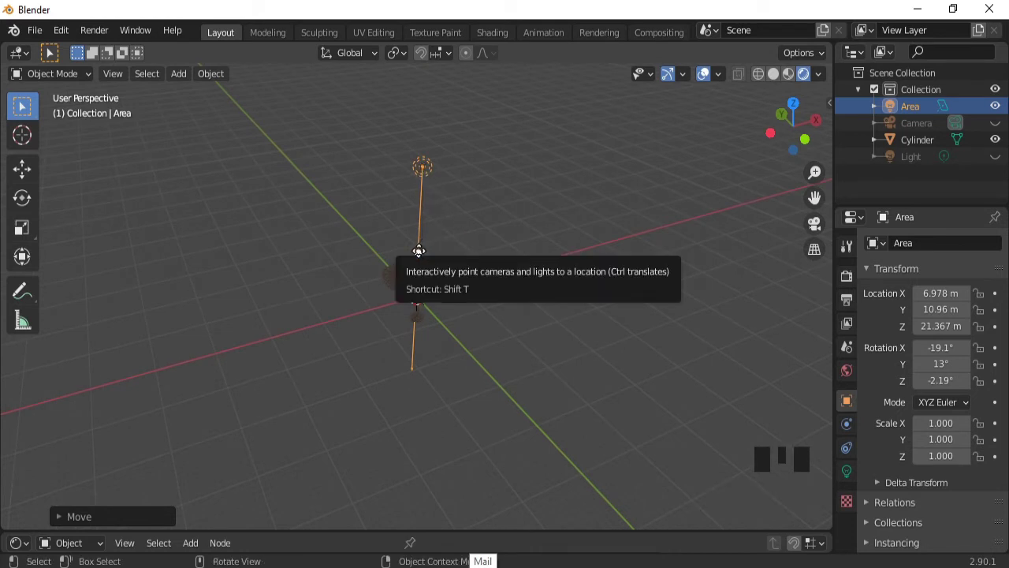
Delete the existing light and add a new area light raised straight above the table
{"action": "left_click", "coordinate": [424, 223]}
{"action": "key", "text": "x"}
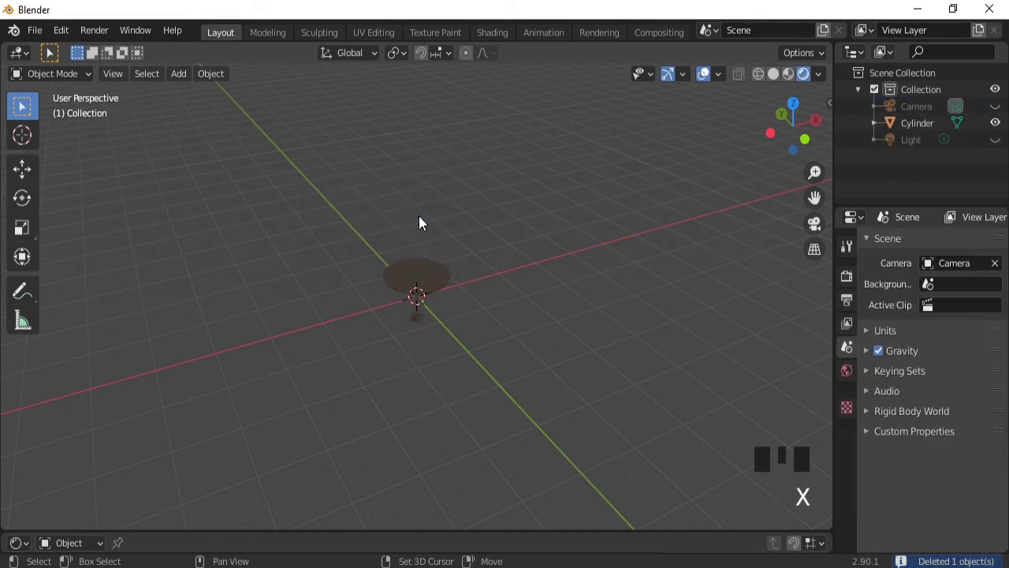
{"action": "key", "text": "shift+a"}
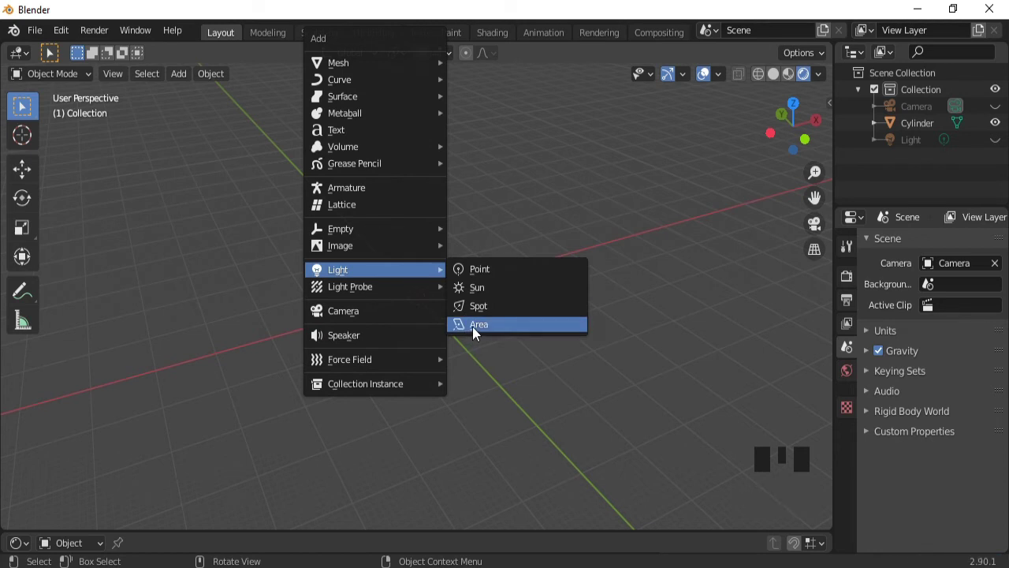
{"action": "key", "text": "g"}
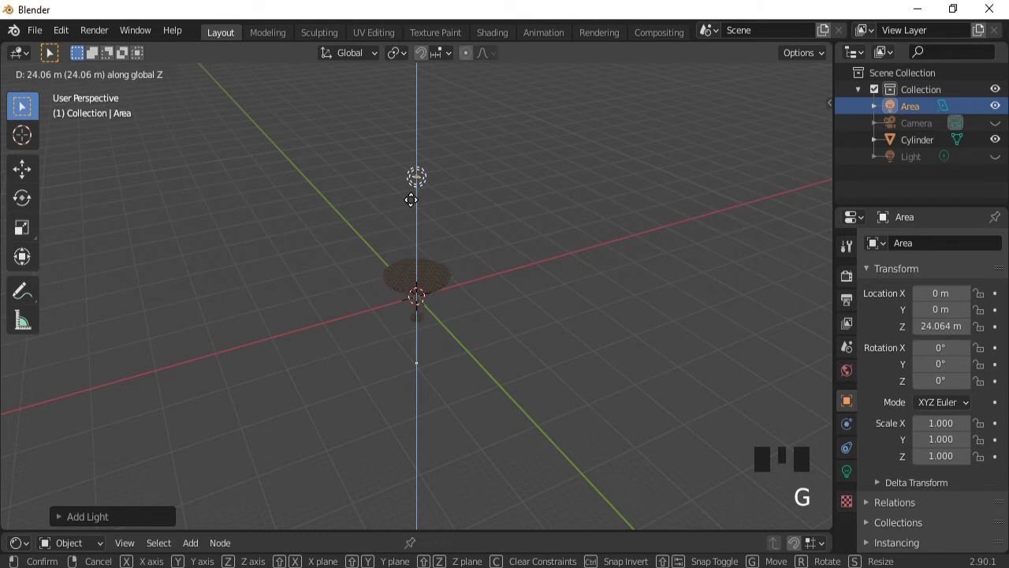
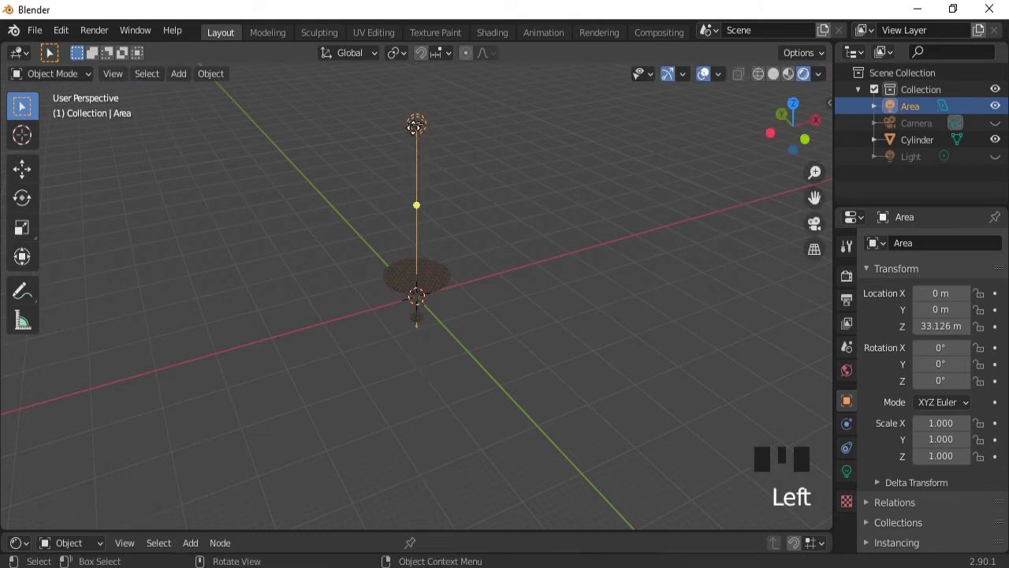
Enlarge the area light about twelve times and shift it off to the right in front view
{"action": "key", "text": "s"}
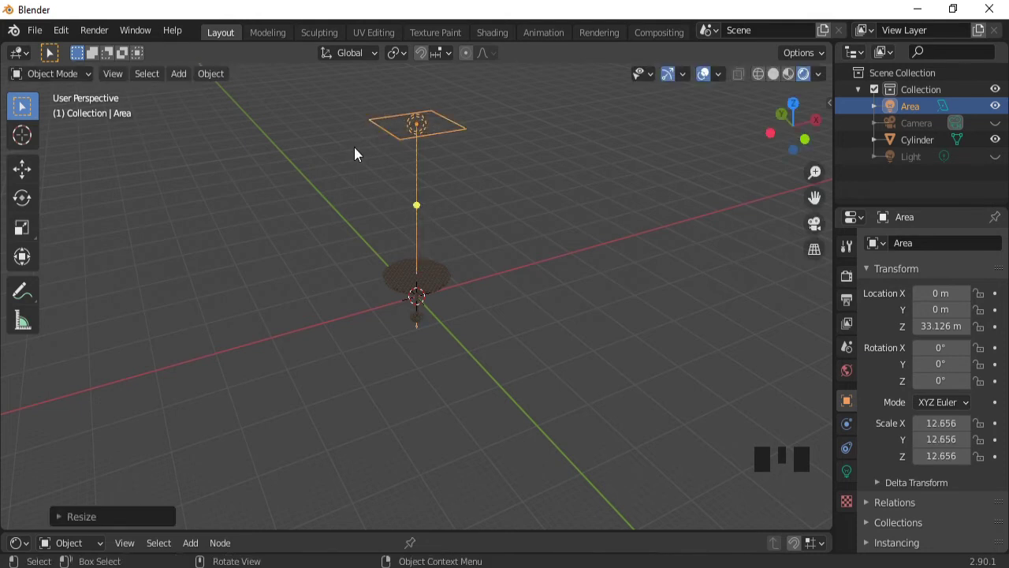
{"action": "key", "text": "KP_1"}
{"action": "key", "text": "g"}
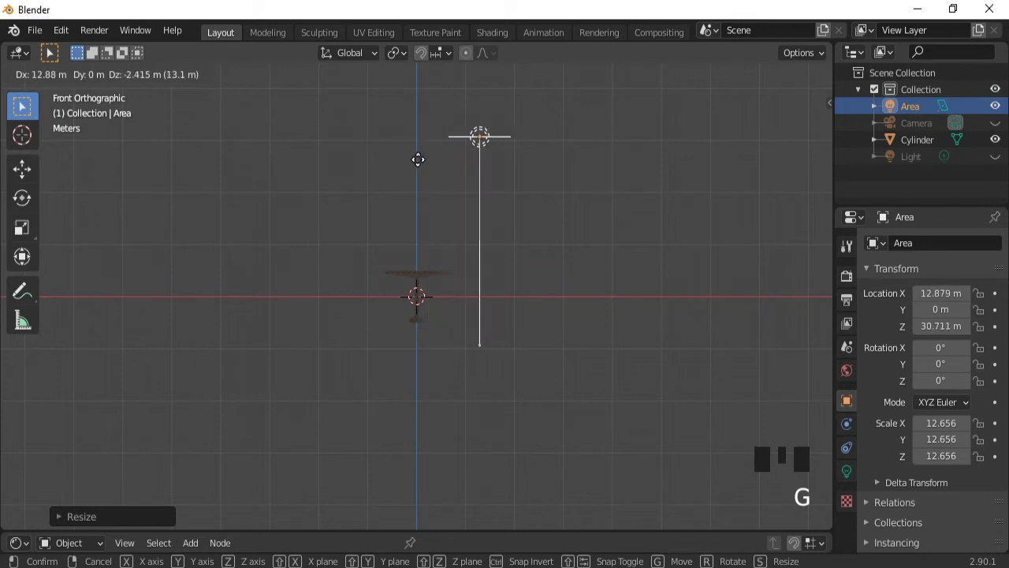
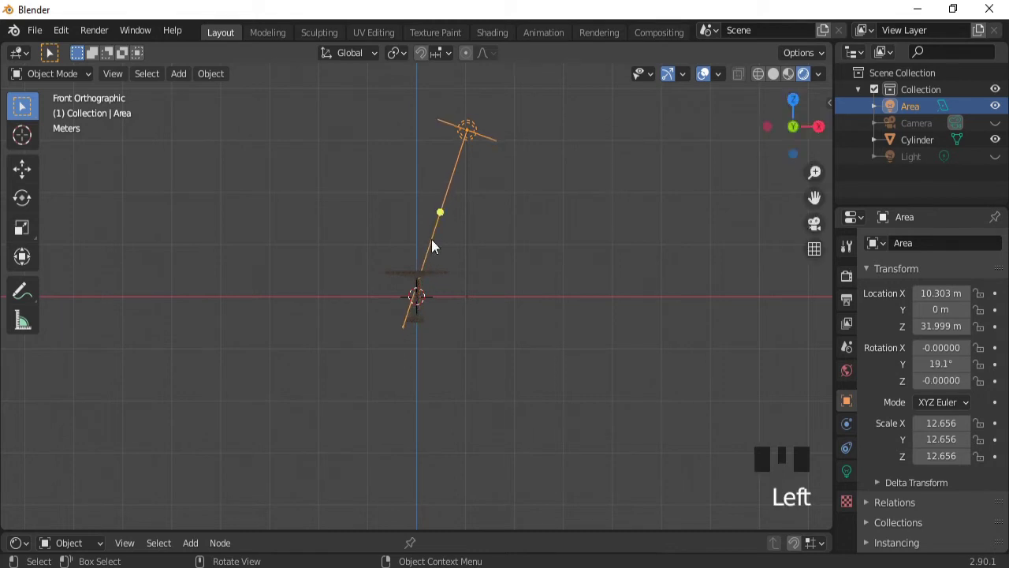
Nudge the area light's position and duplicate it for the table's left side
{"action": "key", "text": "g"}
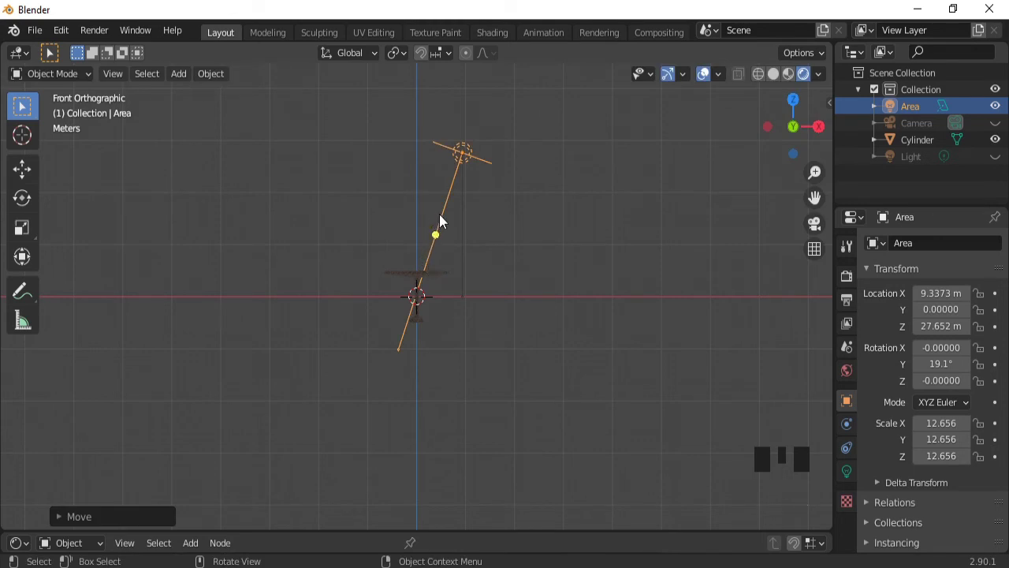
{"action": "key", "text": "shift+d"}
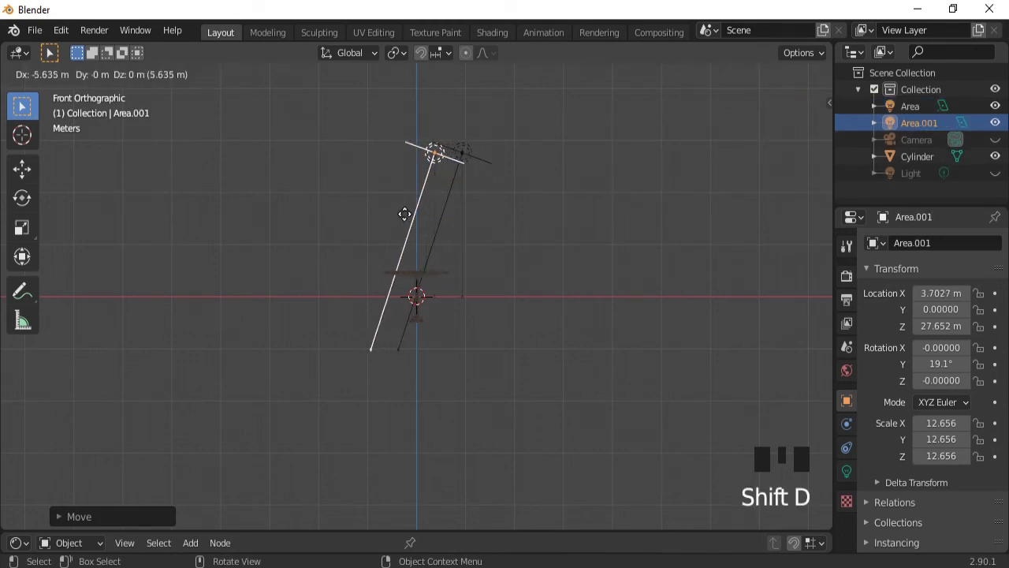
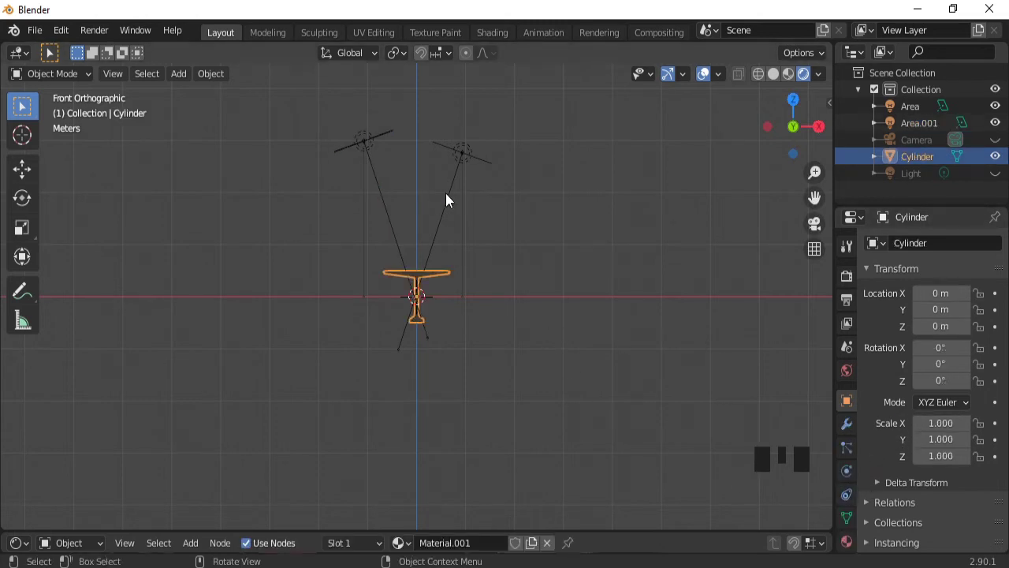
Set the right-hand area light's Power to 5000 W in its light properties
{"action": "left_click_drag", "start_coordinate": [450, 198], "coordinate": [563, 255]}
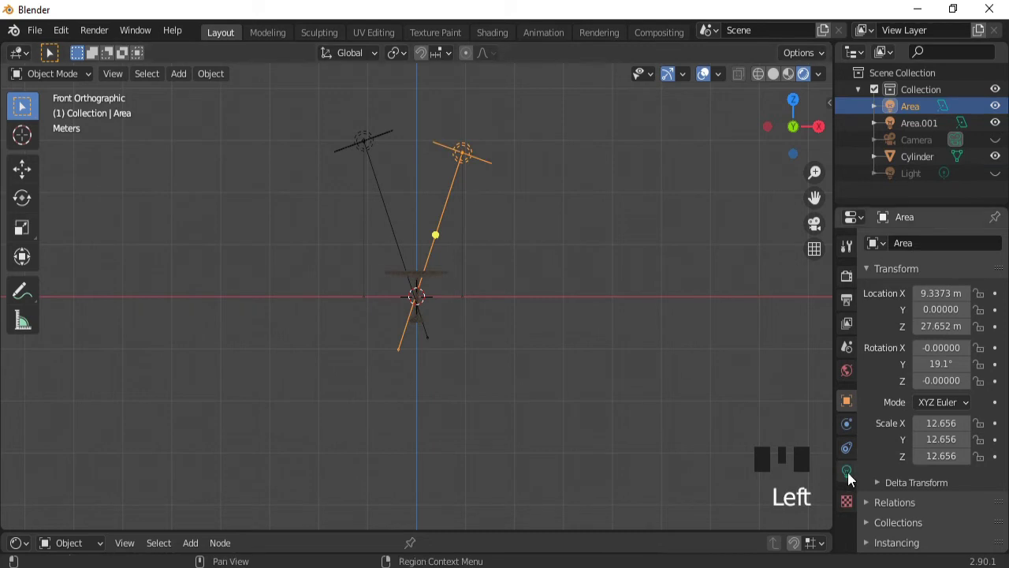
{"action": "left_click", "coordinate": [853, 476]}
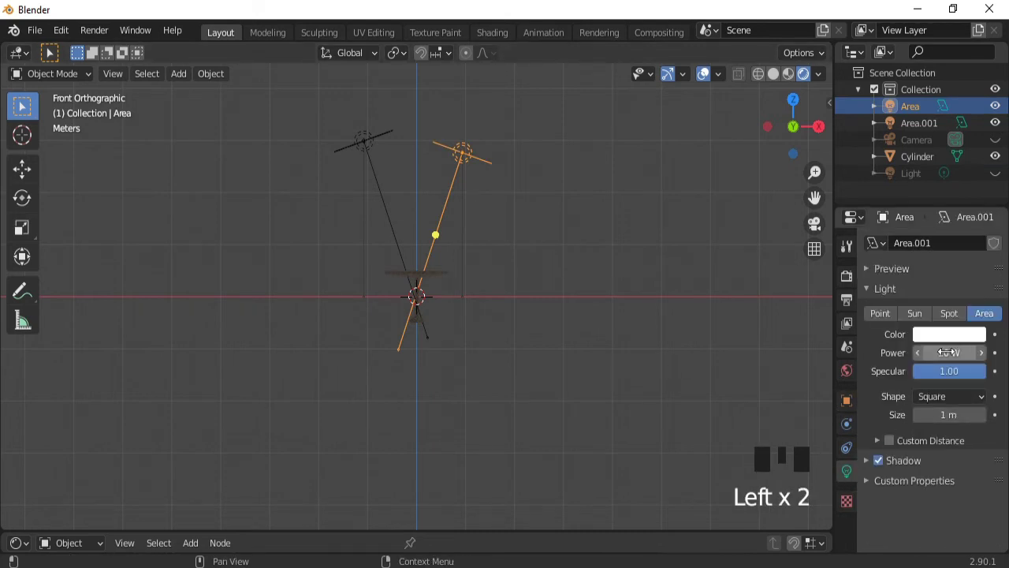
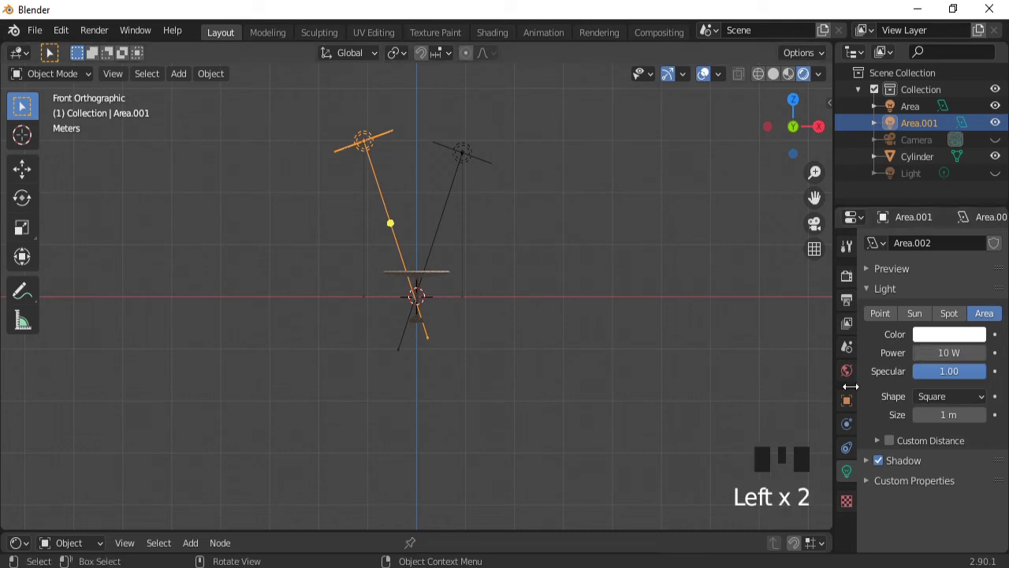
{"action": "left_click_drag", "start_coordinate": [872, 466], "coordinate": [894, 464]}
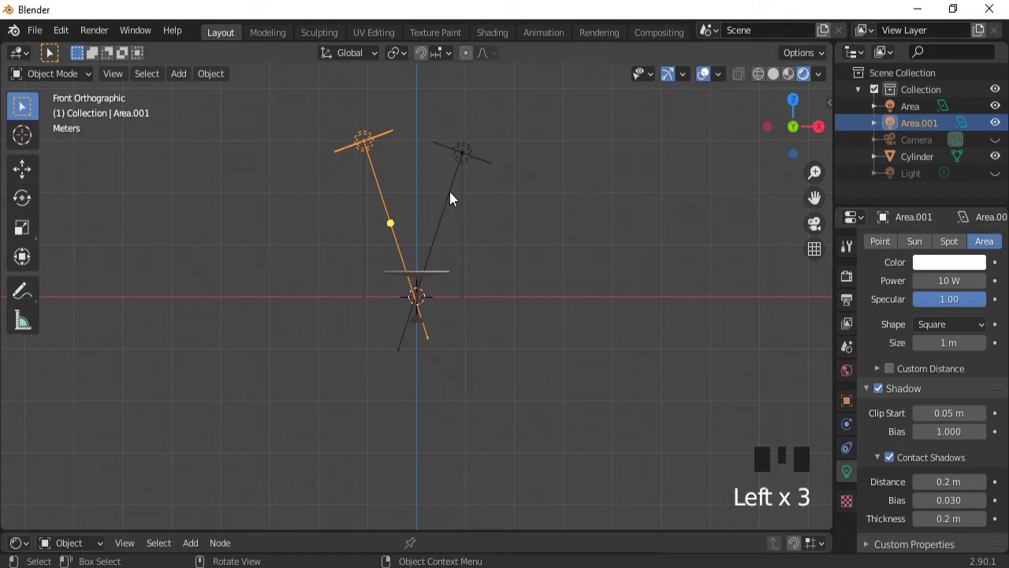
{"action": "left_click", "coordinate": [454, 197]}
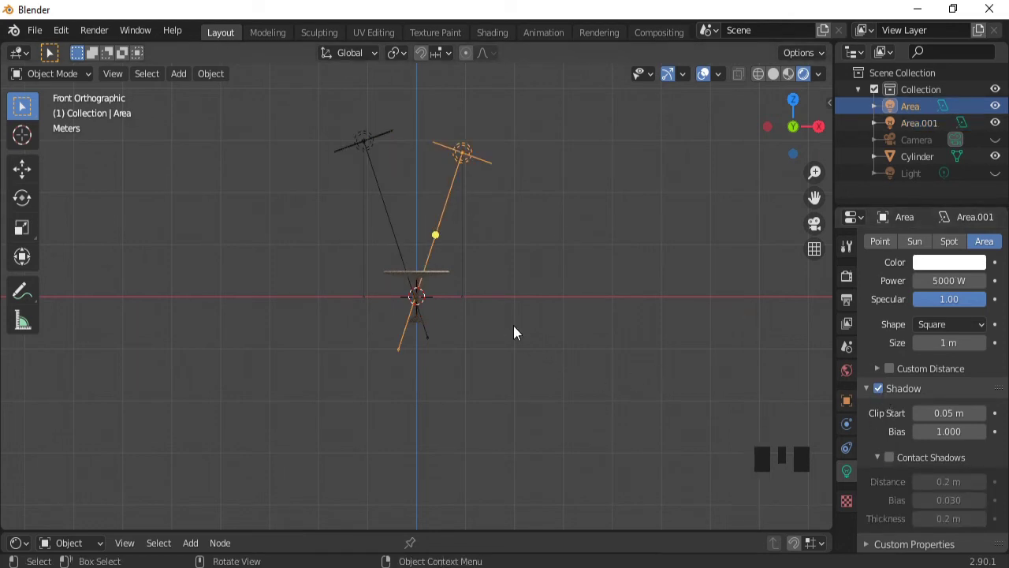
Add a plane, scale it into a large floor beneath the table, and select the table
{"action": "key", "text": "shift+a"}
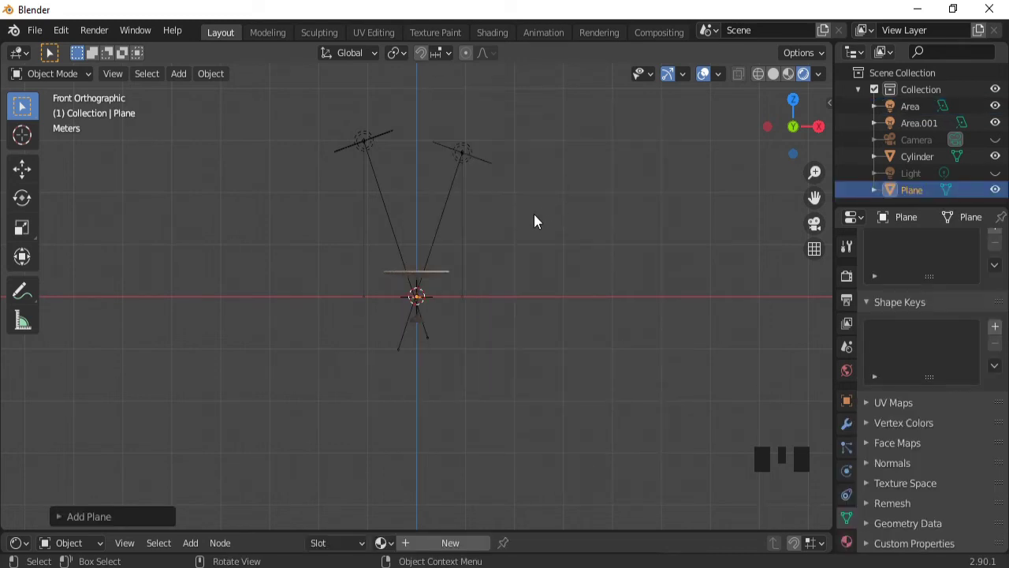
{"action": "key", "text": "s"}
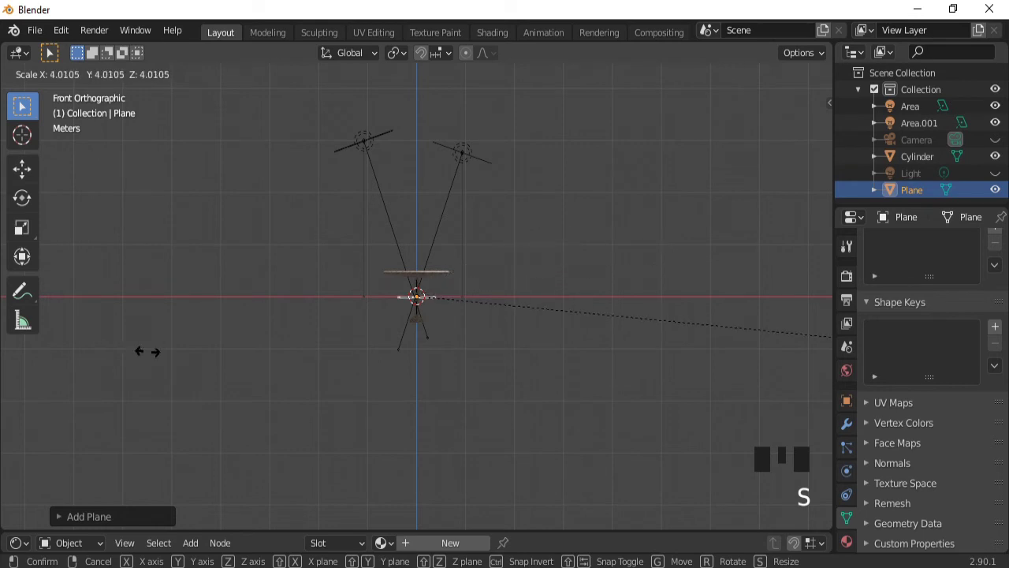
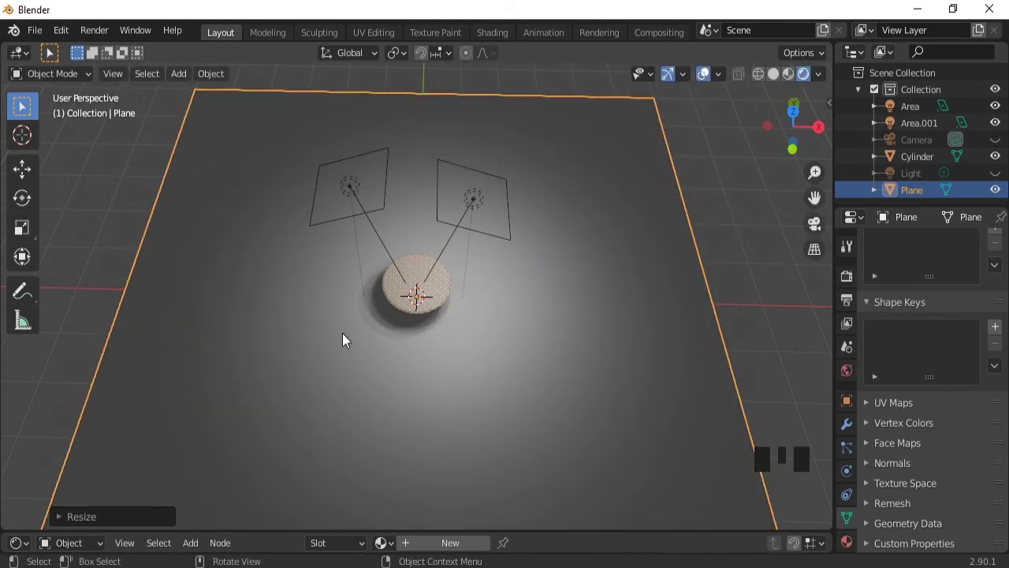
{"action": "left_click_drag", "start_coordinate": [377, 339], "coordinate": [422, 280]}
{"action": "left_click", "coordinate": [422, 281]}
Move the Cylinder table up along Z onto the floor plane, then select the left area light
{"action": "key", "text": "g"}
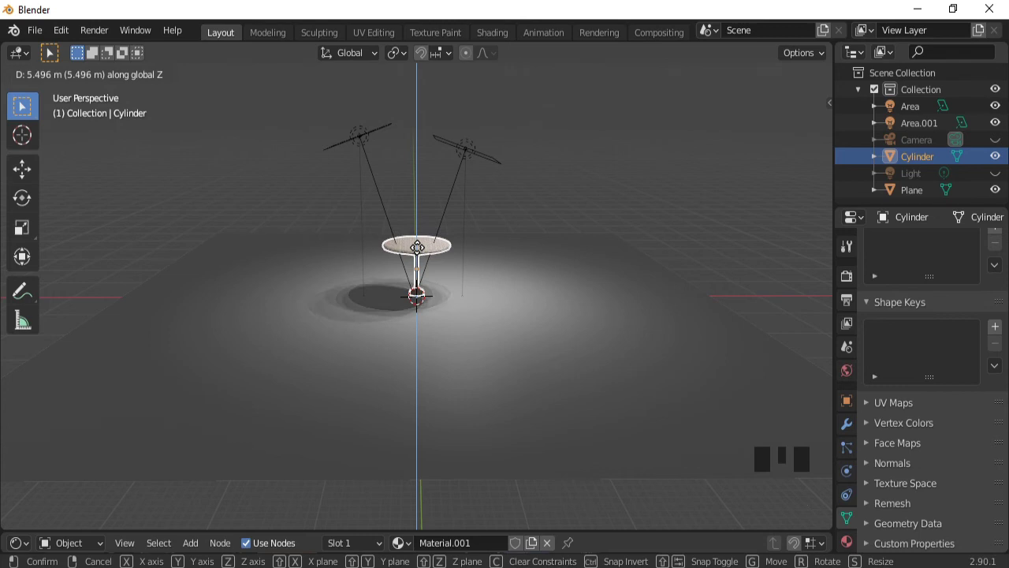
{"action": "left_click", "coordinate": [462, 177]}
{"action": "left_click", "coordinate": [383, 193]}
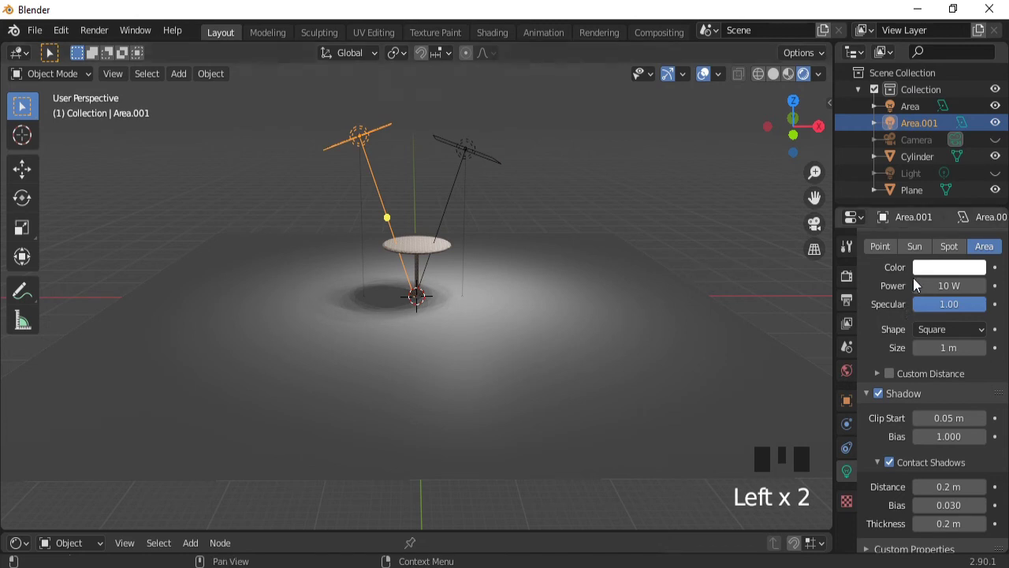
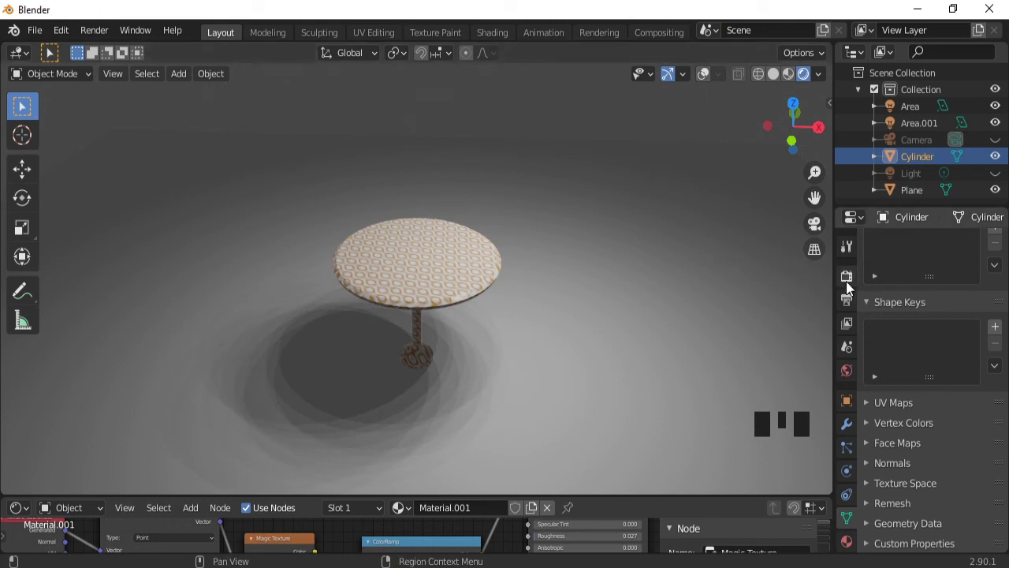
Show Render Properties and review the Eevee settings, briefly toggling viewport overlays on and off
{"action": "left_click", "coordinate": [851, 285]}
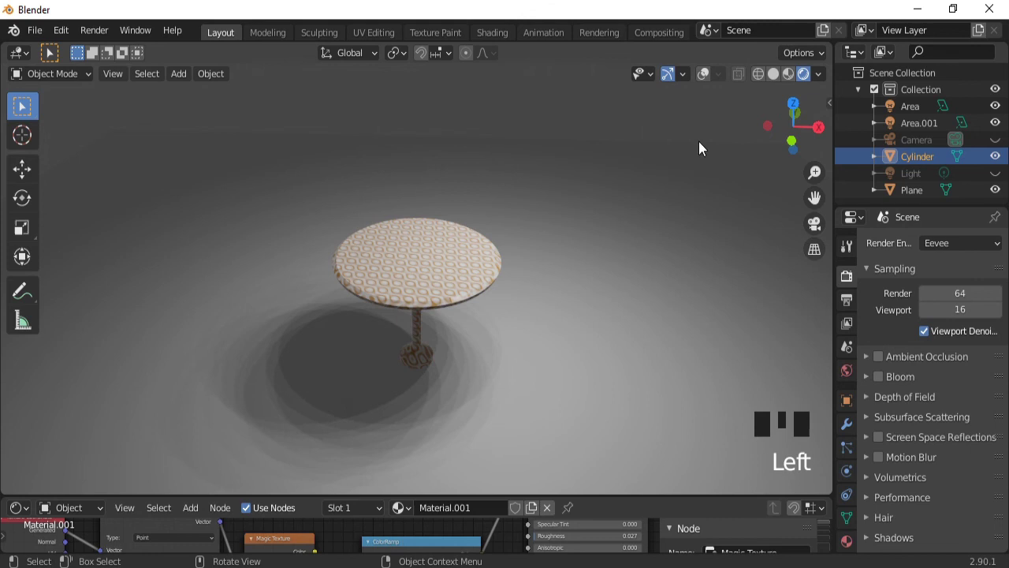
{"action": "left_click", "coordinate": [705, 81]}
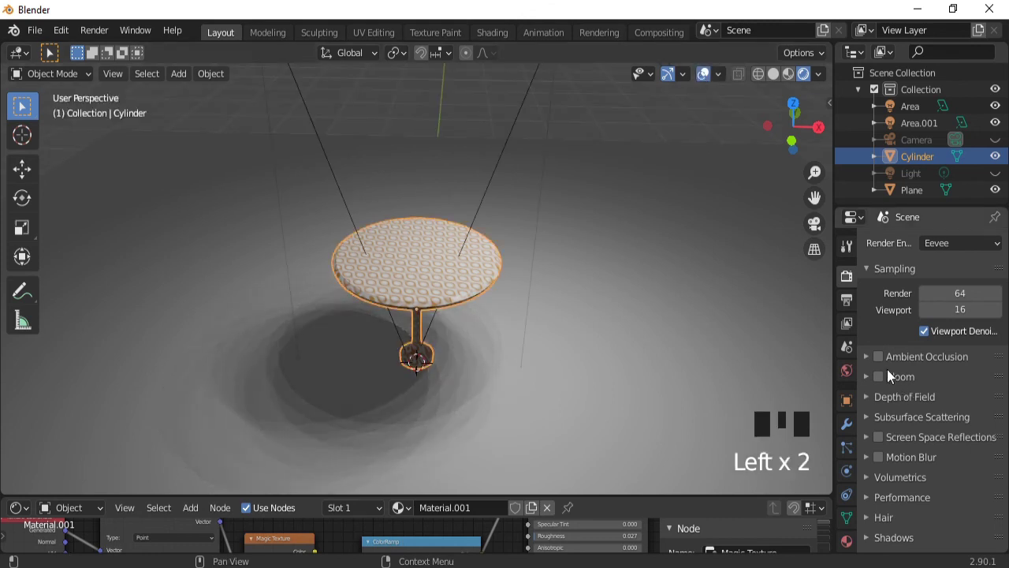
{"action": "left_click", "coordinate": [888, 366]}
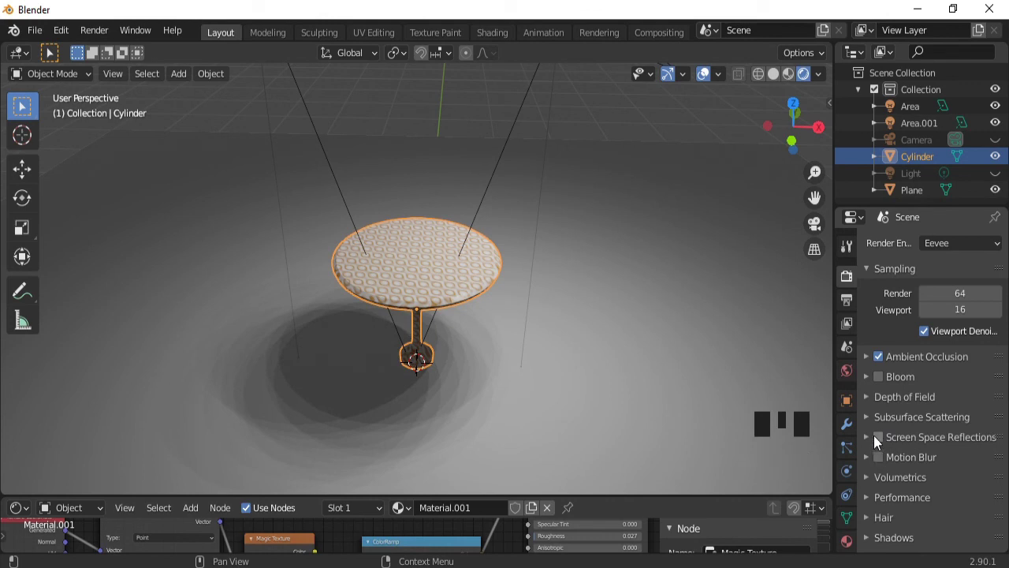
{"action": "left_click", "coordinate": [877, 443]}
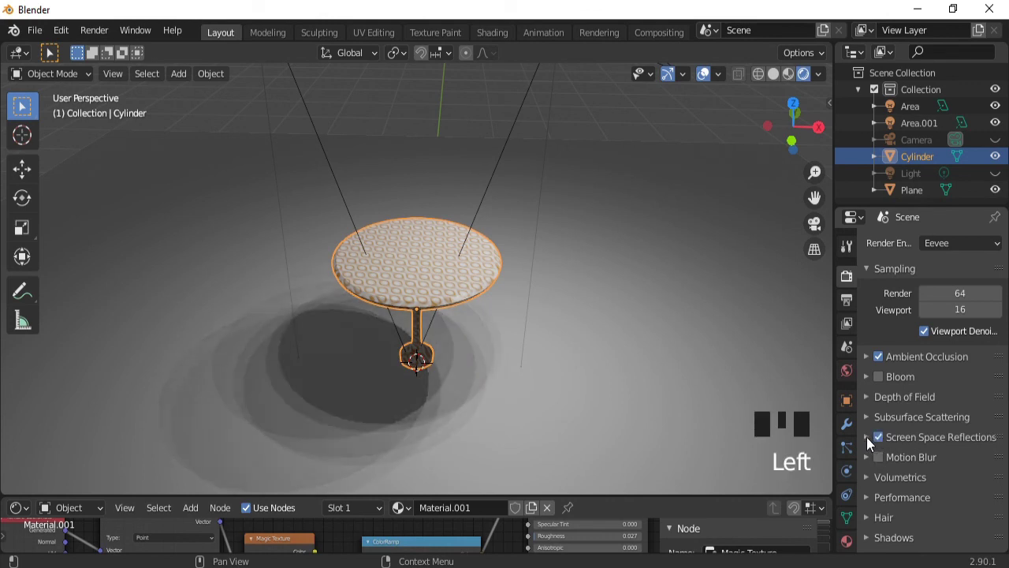
{"action": "left_click_drag", "start_coordinate": [872, 444], "coordinate": [923, 486]}
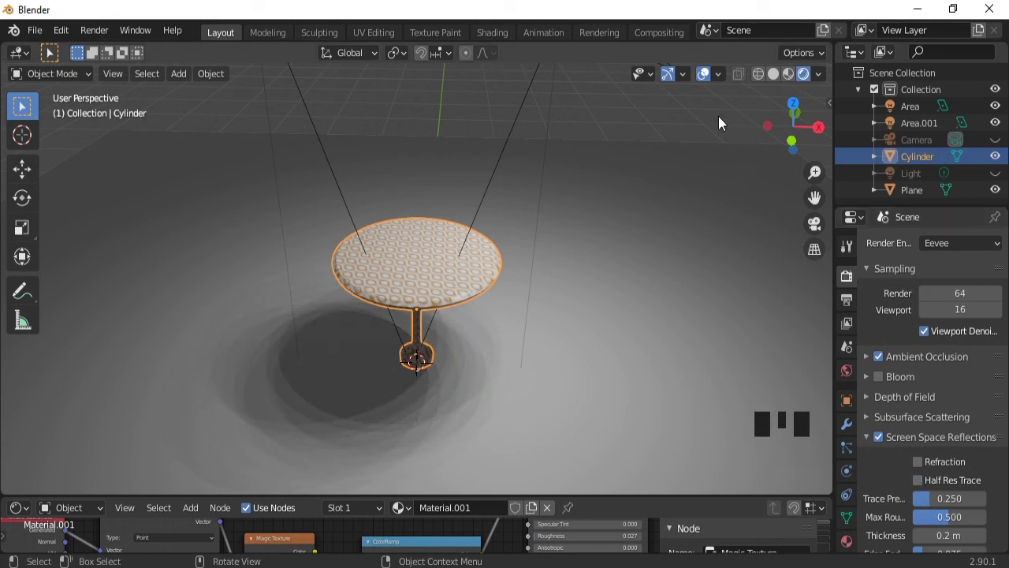
{"action": "left_click", "coordinate": [704, 81]}
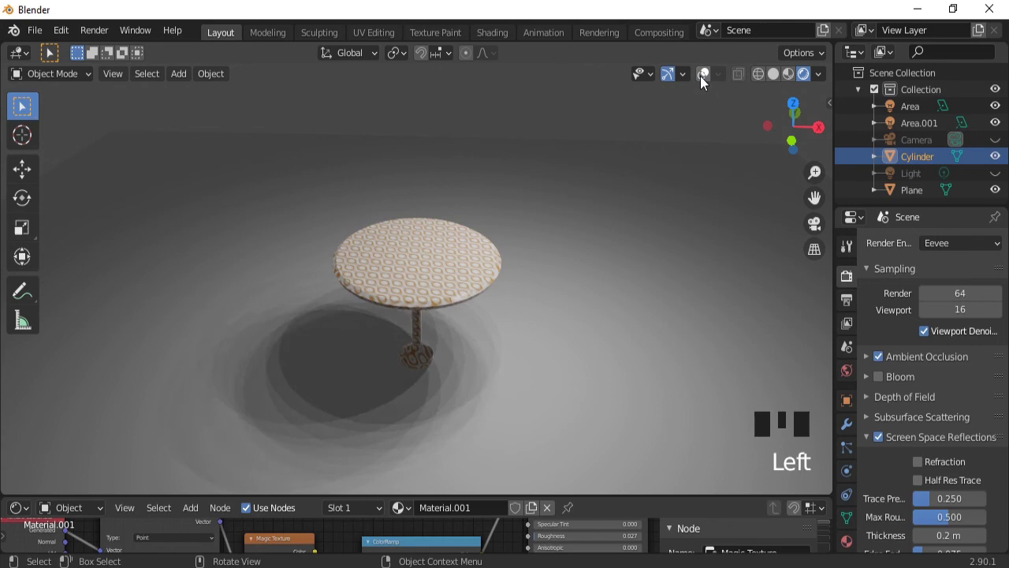